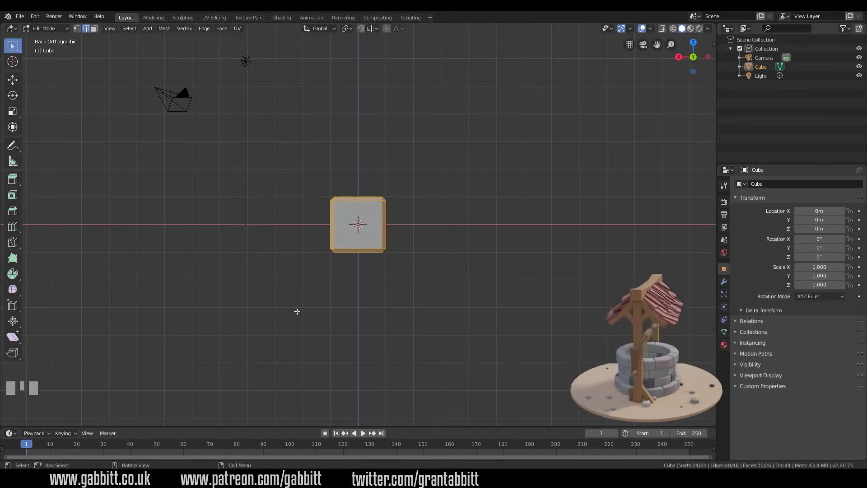
Select all of the cube's geometry in edit mode and duplicate it to place a copy beside the original.
{"action": "key", "text": "ctrl+z"}
{"action": "key", "text": "3"}
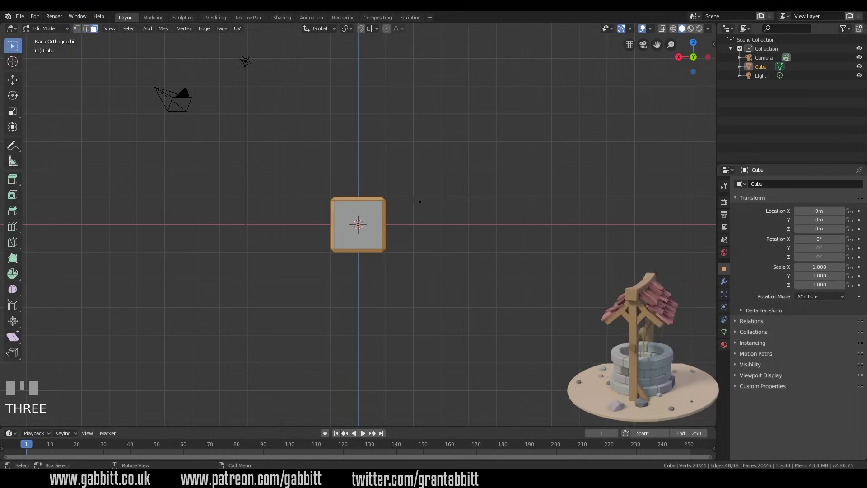
{"action": "key", "text": "a"}
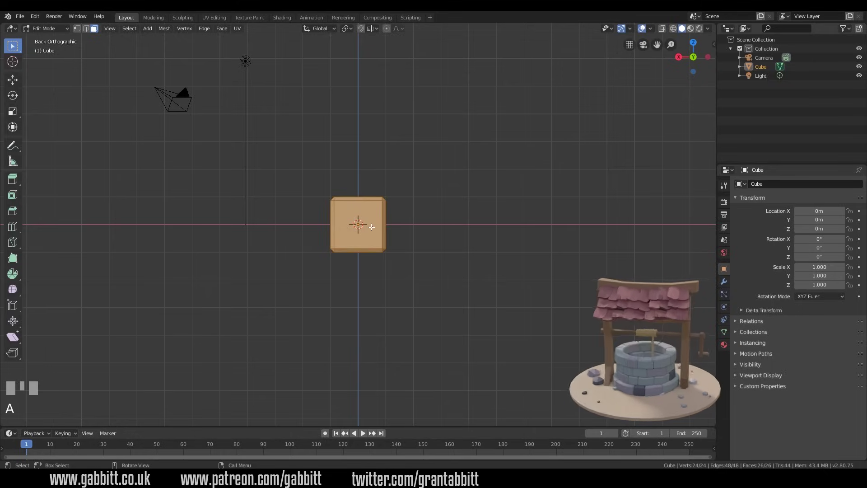
{"action": "key", "text": "shift+d"}
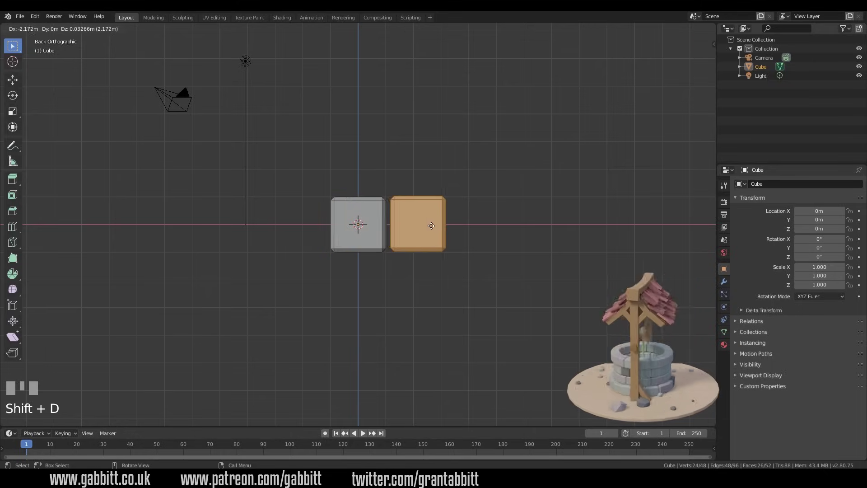
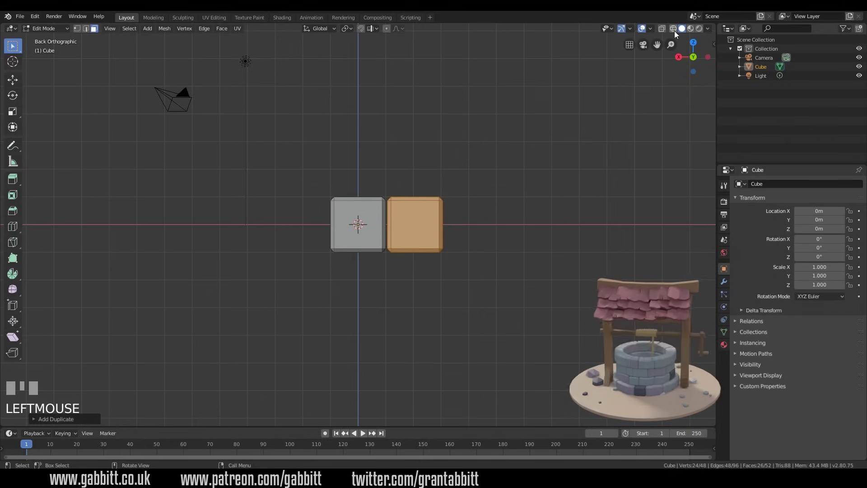
With X-ray shading on, move the copy's right end edge along X to stretch it into a longer brick.
{"action": "left_click", "coordinate": [677, 34]}
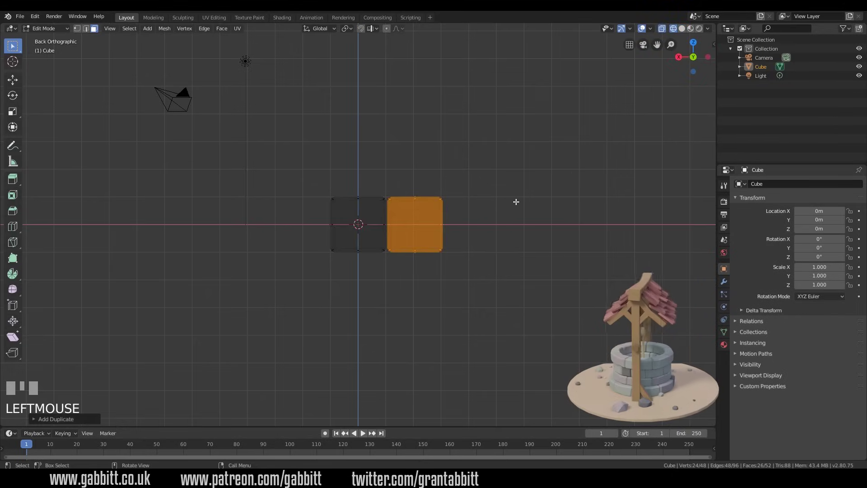
{"action": "key", "text": "z"}
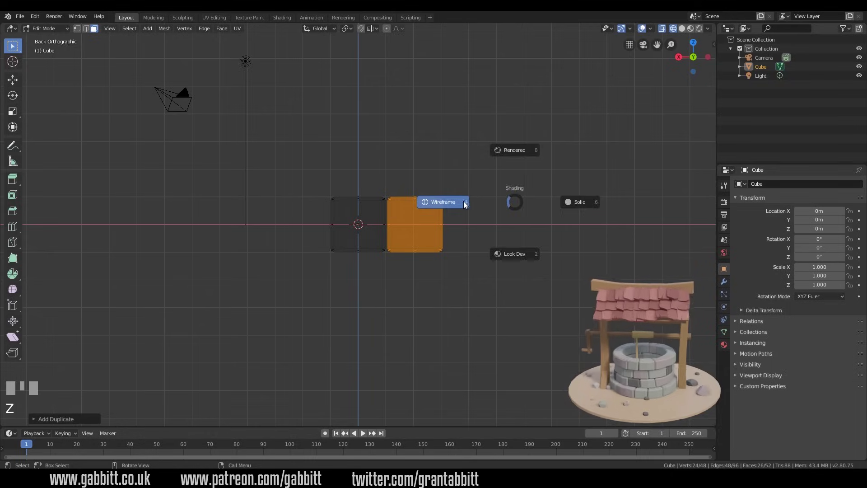
{"action": "left_click_drag", "start_coordinate": [428, 155], "coordinate": [475, 279]}
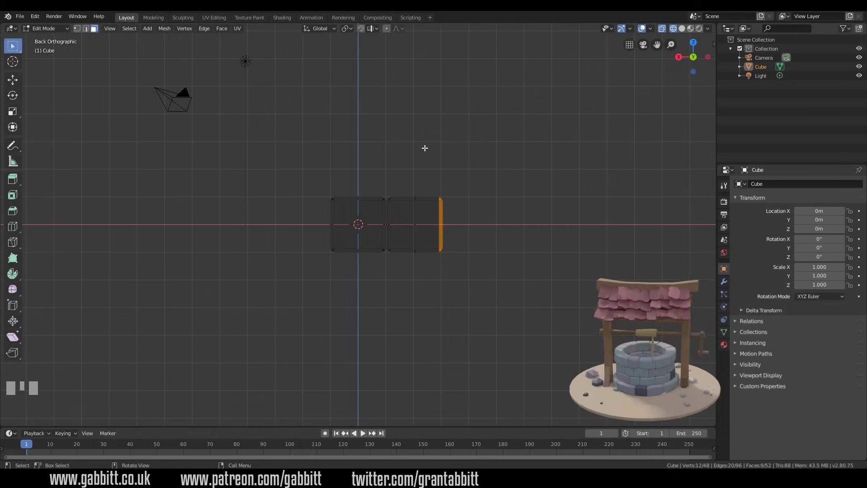
{"action": "left_click_drag", "start_coordinate": [426, 157], "coordinate": [460, 238]}
{"action": "key", "text": "g"}
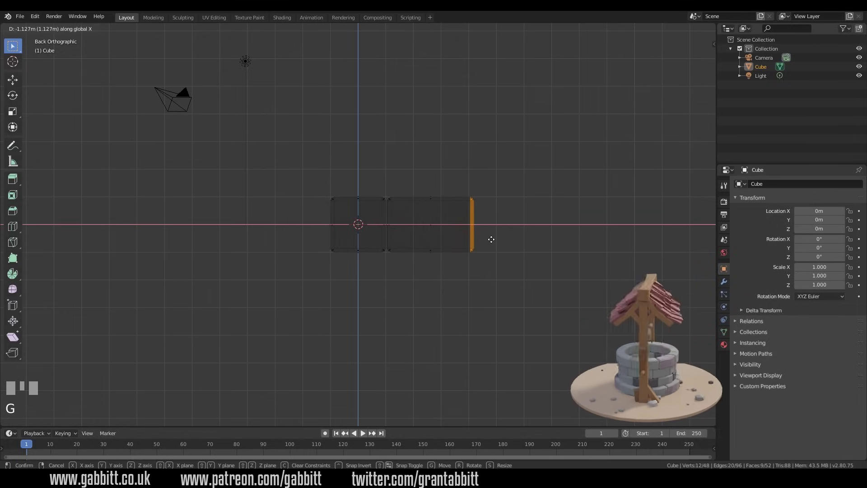
{"action": "left_click", "coordinate": [447, 238]}
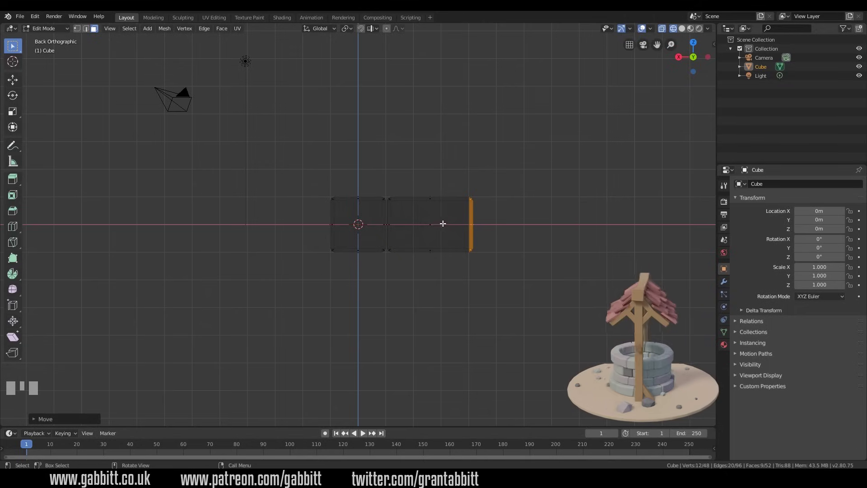
Add an edge loop through the long brick and centre it across the middle.
{"action": "key", "text": "ctrl+r"}
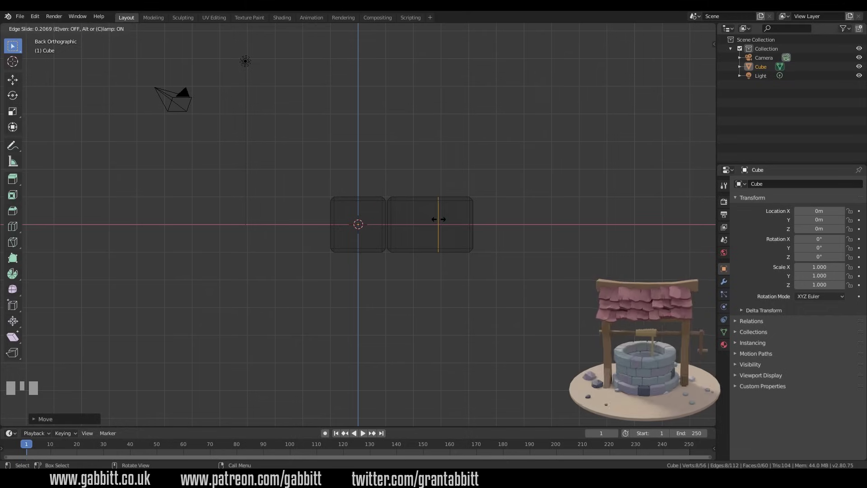
{"action": "right_click", "coordinate": [433, 218]}
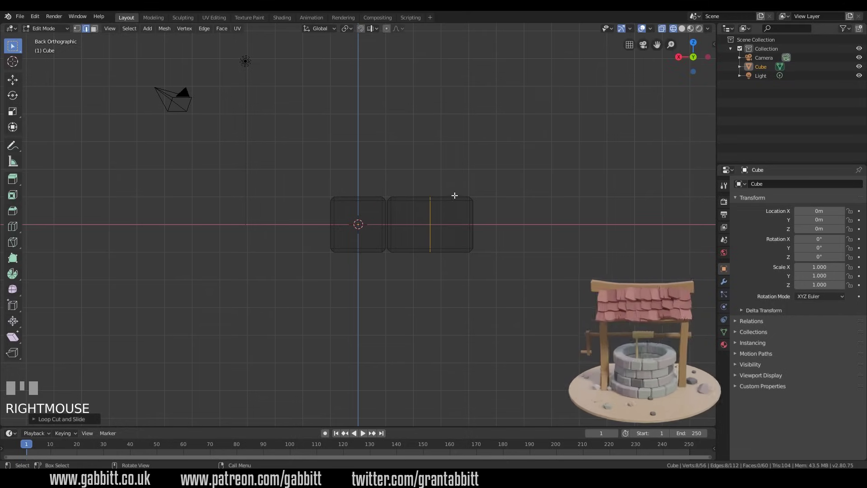
{"action": "left_click_drag", "start_coordinate": [468, 243], "coordinate": [420, 231]}
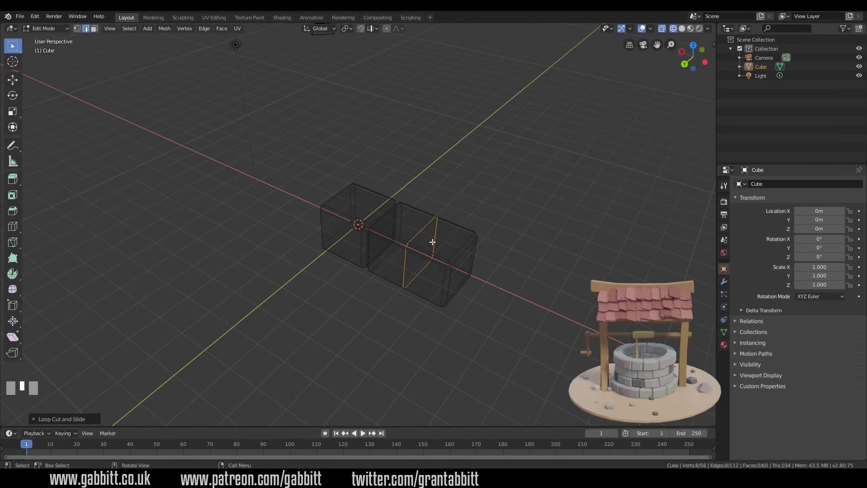
Check the two blocks from front and back views and orbit around them.
{"action": "key", "text": "KP_1"}
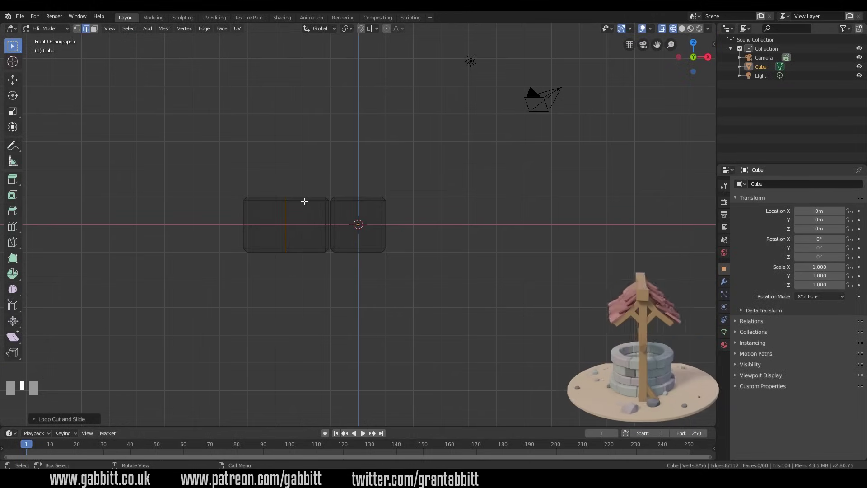
{"action": "key", "text": "ctrl+KP_1"}
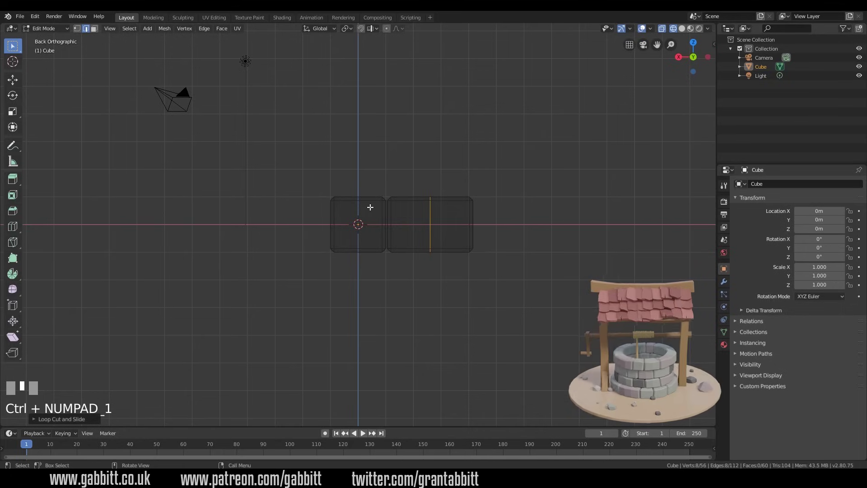
{"action": "key", "text": "ctrl+KP_3"}
{"action": "key", "text": "ctrl+KP_1"}
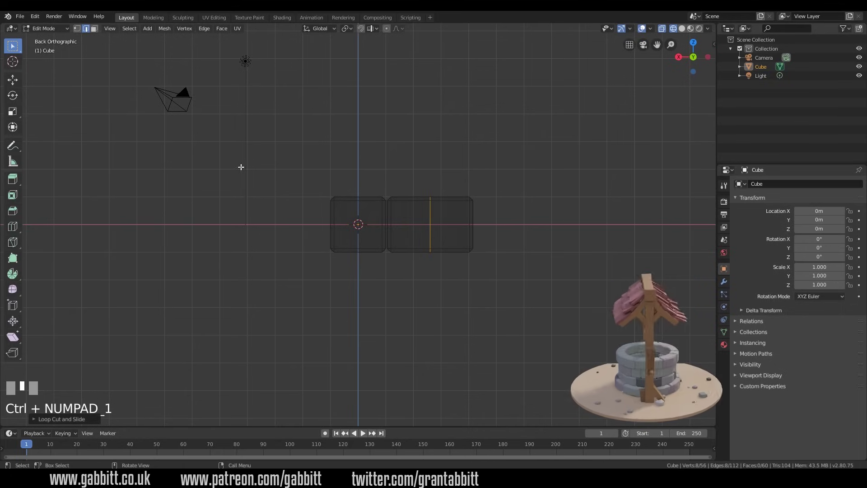
{"action": "left_click_drag", "start_coordinate": [360, 208], "coordinate": [299, 195]}
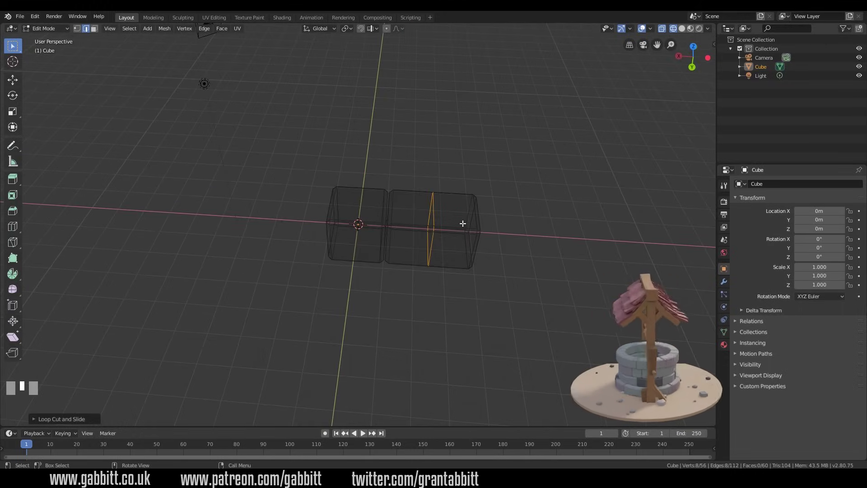
{"action": "key", "text": "ctrl+KP_1"}
{"action": "left_click_drag", "start_coordinate": [461, 221], "coordinate": [408, 213]}
Select the long brick and move it up and left so it overlaps the square block.
{"action": "key", "text": "l"}
{"action": "key", "text": "g"}
{"action": "left_click", "coordinate": [409, 213]}
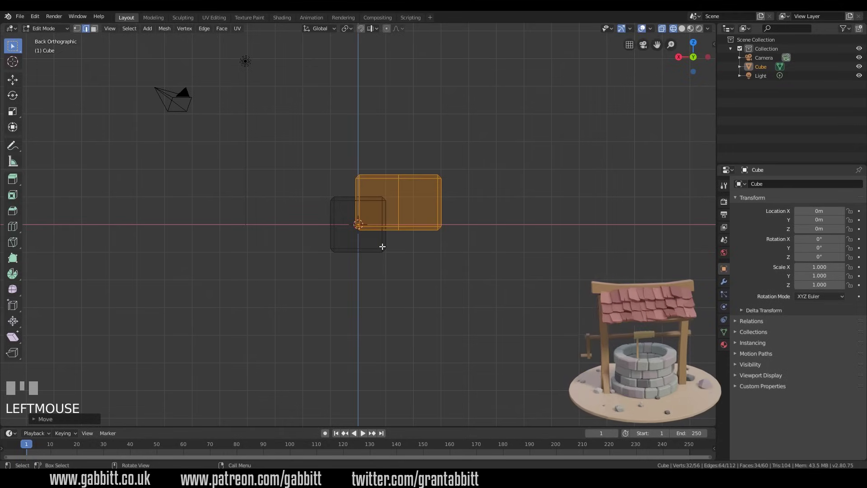
{"action": "key", "text": "a"}
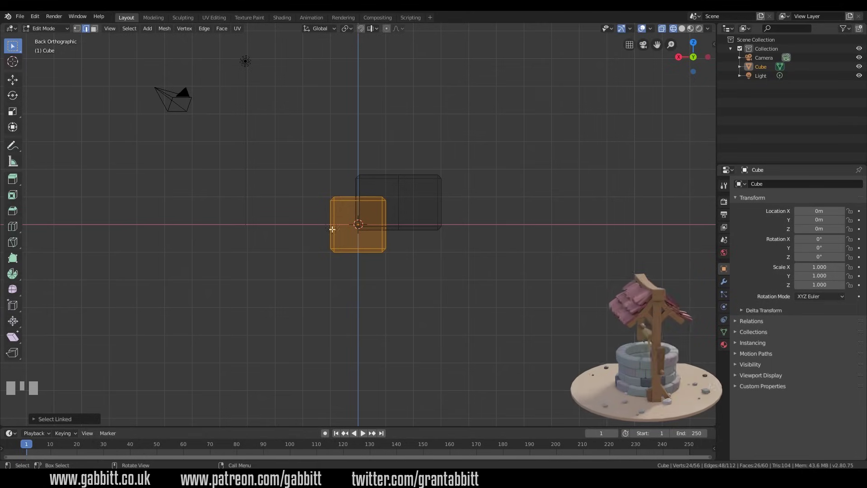
Undo the offset, duplicate the long brick and lengthen it by moving its end edges.
{"action": "key", "text": "ctrl+z"}
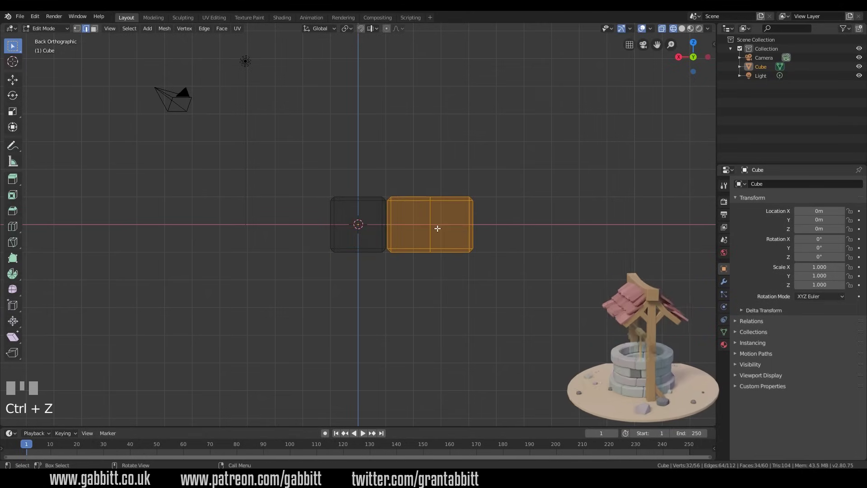
{"action": "key", "text": "shift+d"}
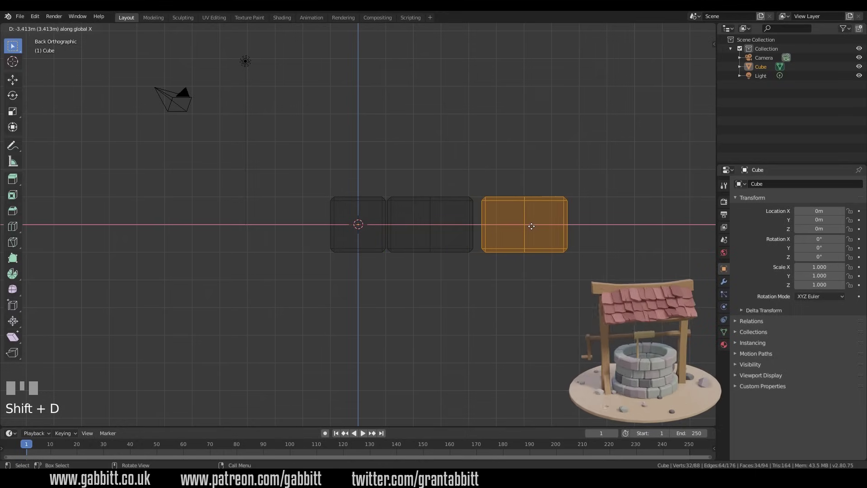
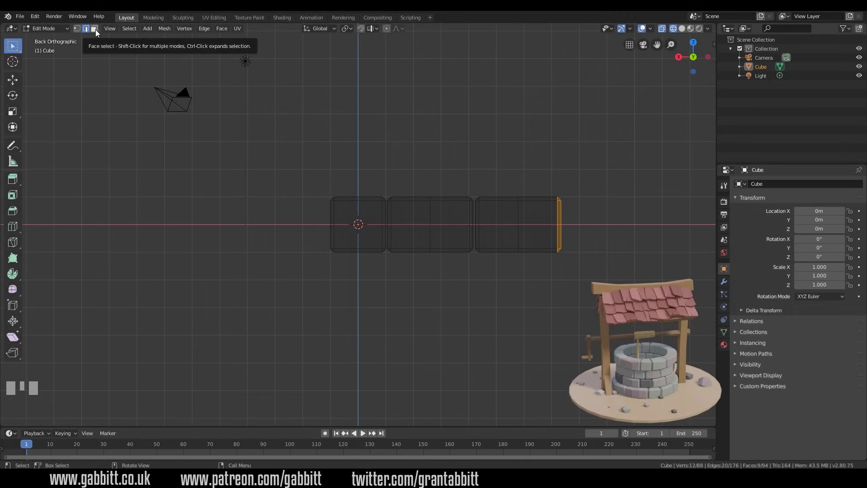
{"action": "left_click", "coordinate": [99, 34]}
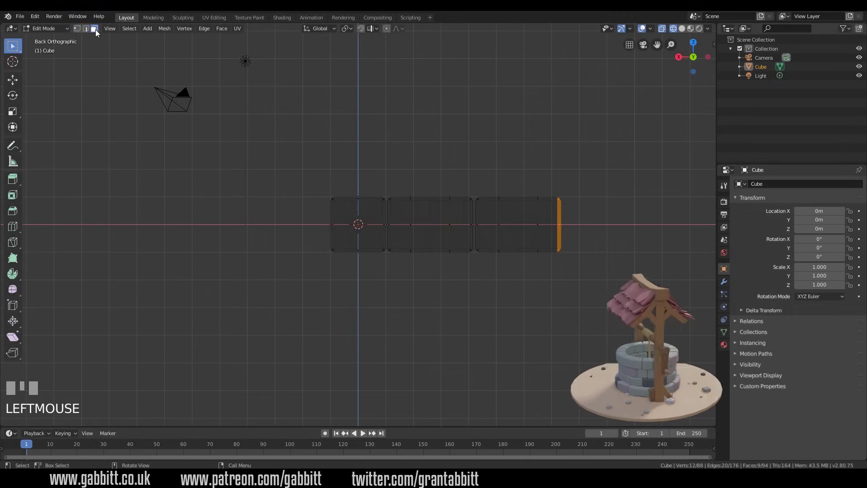
{"action": "key", "text": "g"}
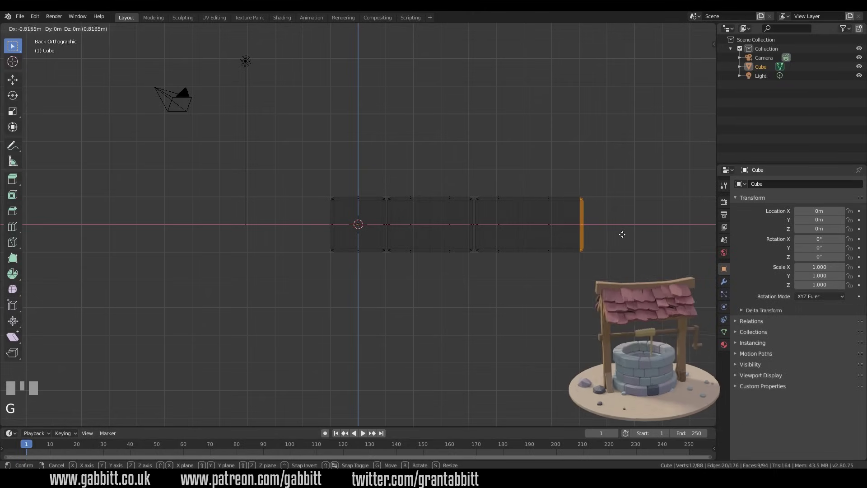
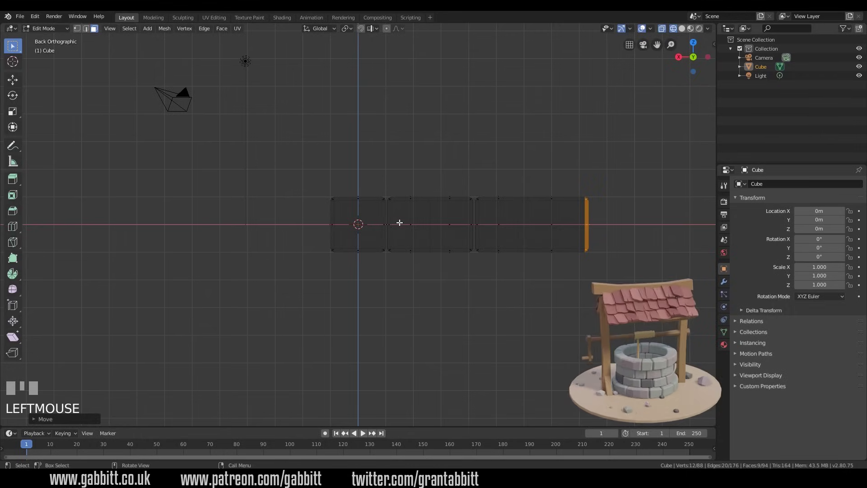
Add and slide edge loops along the bar to divide it into bricks of uneven lengths.
{"action": "key", "text": "ctrl+r"}
{"action": "left_click", "coordinate": [554, 223]}
{"action": "left_click_drag", "start_coordinate": [552, 257], "coordinate": [523, 242]}
{"action": "left_click_drag", "start_coordinate": [523, 242], "coordinate": [527, 248]}
{"action": "key", "text": "g"}
{"action": "left_click", "coordinate": [523, 248]}
{"action": "key", "text": "KP_1"}
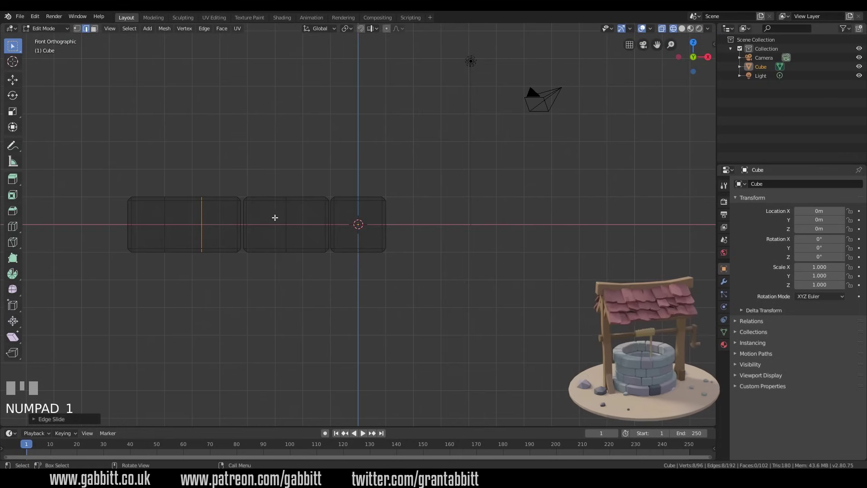
{"action": "left_click_drag", "start_coordinate": [400, 288], "coordinate": [356, 202]}
{"action": "key", "text": "KP_1"}
{"action": "scroll", "scroll_direction": "down", "scroll_amount": 3}
Duplicate the brick strip along X to the row's end, then duplicate the whole row again to lengthen it.
{"action": "left_click", "coordinate": [356, 203]}
{"action": "key", "text": "shift+d"}
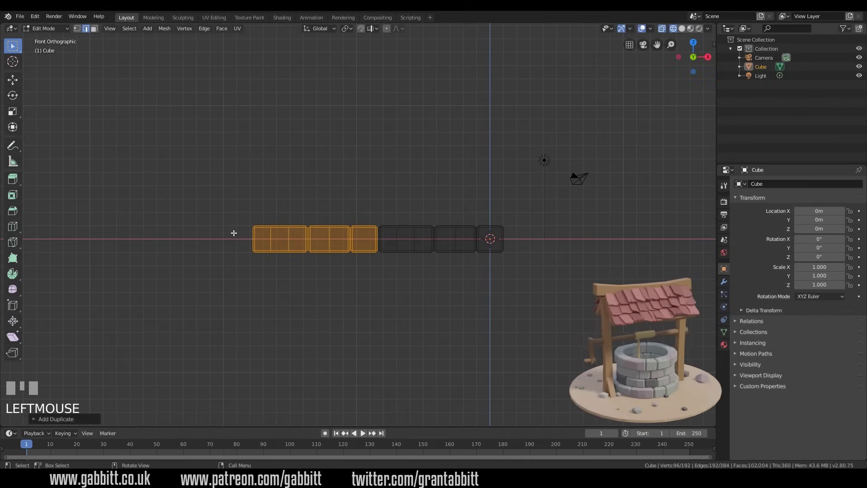
{"action": "left_click", "coordinate": [208, 198]}
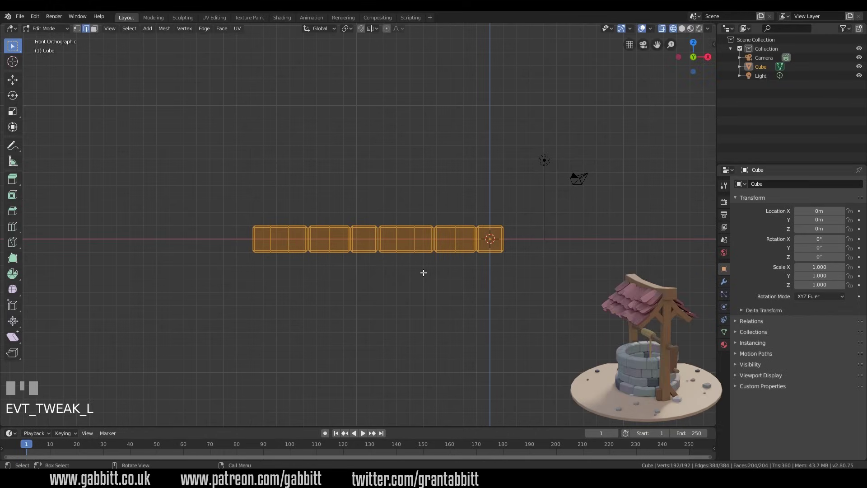
{"action": "key", "text": "shift+d"}
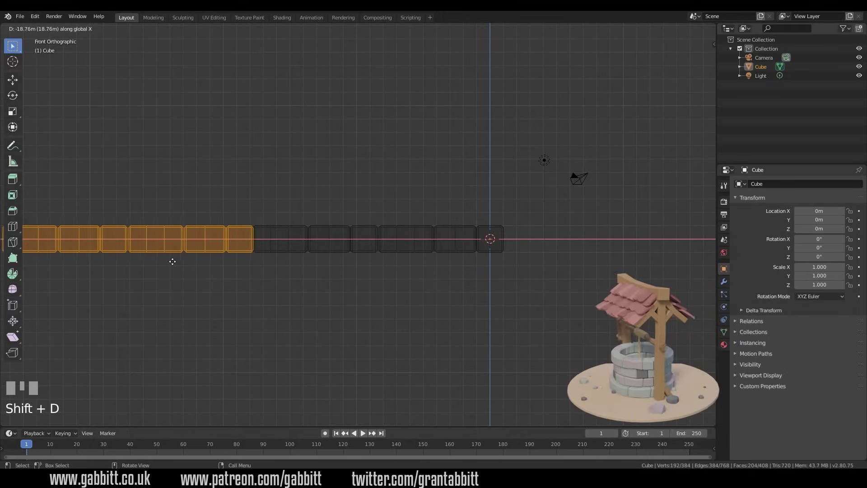
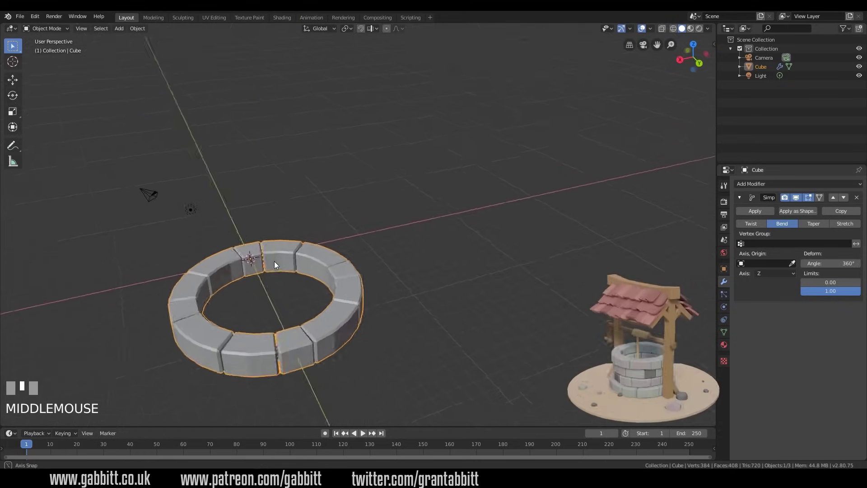
Inspect the 360° bent brick ring, apply the Simple Deform modifier and view it from the front.
{"action": "left_click_drag", "start_coordinate": [835, 277], "coordinate": [304, 380]}
{"action": "left_click_drag", "start_coordinate": [304, 380], "coordinate": [763, 215]}
{"action": "key", "text": "Tab"}
{"action": "key", "text": "Tab"}
{"action": "left_click", "coordinate": [764, 215]}
{"action": "key", "text": "KP_1"}
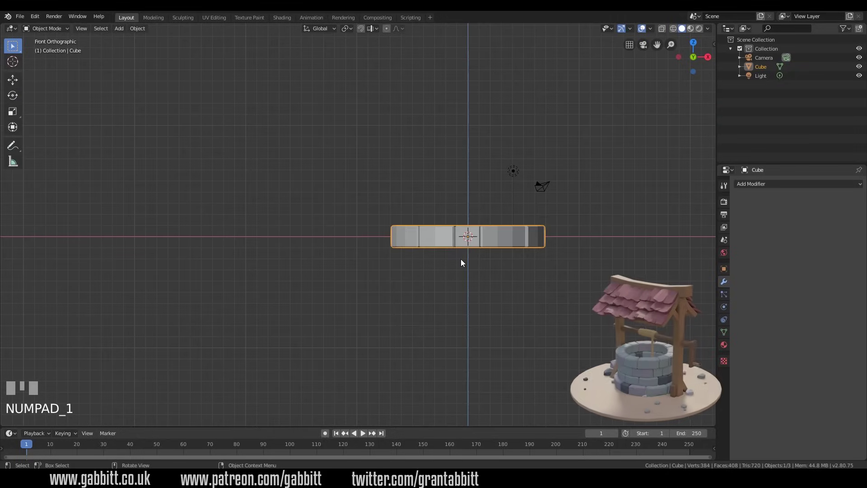
Duplicate the brick ring, set the copy slightly smaller and orbit to view the stacked rings.
{"action": "key", "text": "shift+d"}
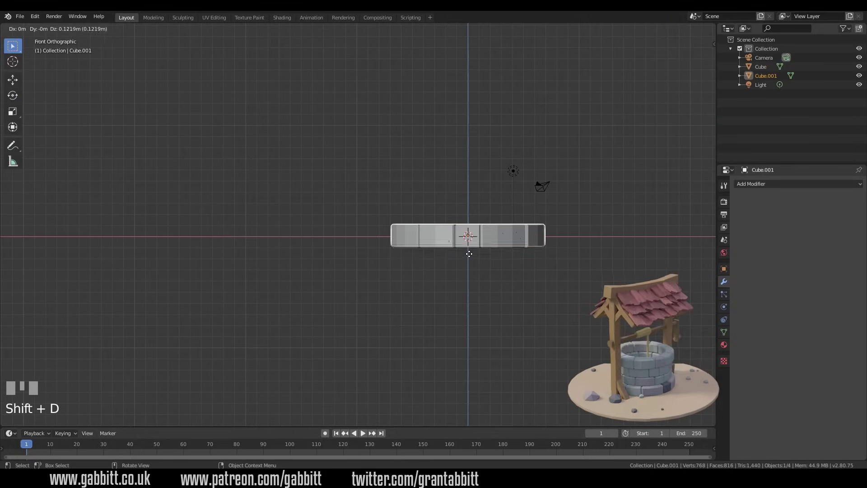
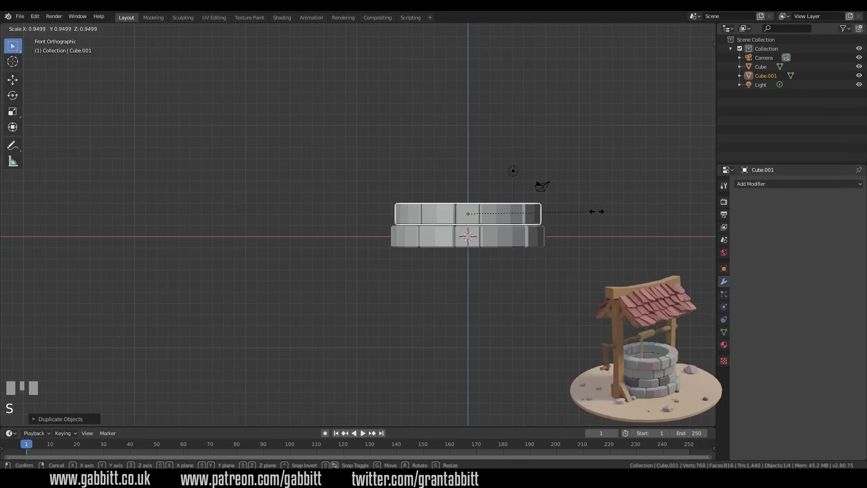
{"action": "left_click", "coordinate": [593, 216]}
{"action": "left_click_drag", "start_coordinate": [582, 244], "coordinate": [588, 258]}
Cancel the scaling, remove the copied ring and show the N sidebar to recentre the ring at 0,0,0.
{"action": "key", "text": "s"}
{"action": "right_click", "coordinate": [588, 258]}
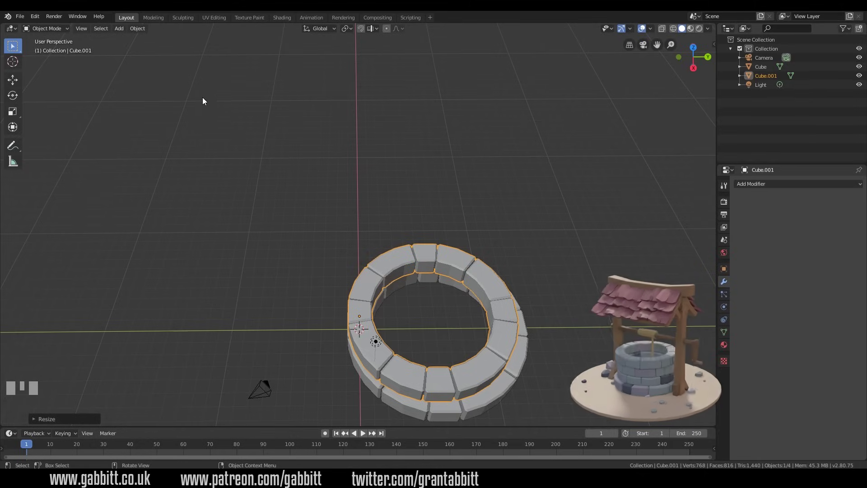
{"action": "key", "text": "ctrl+z"}
{"action": "key", "text": "ctrl+shift+z"}
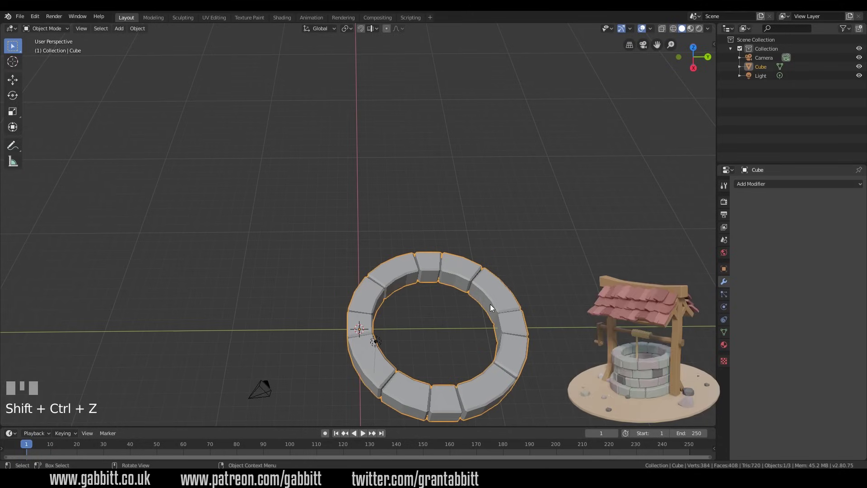
{"action": "left_click_drag", "start_coordinate": [145, 34], "coordinate": [712, 53]}
{"action": "key", "text": "n"}
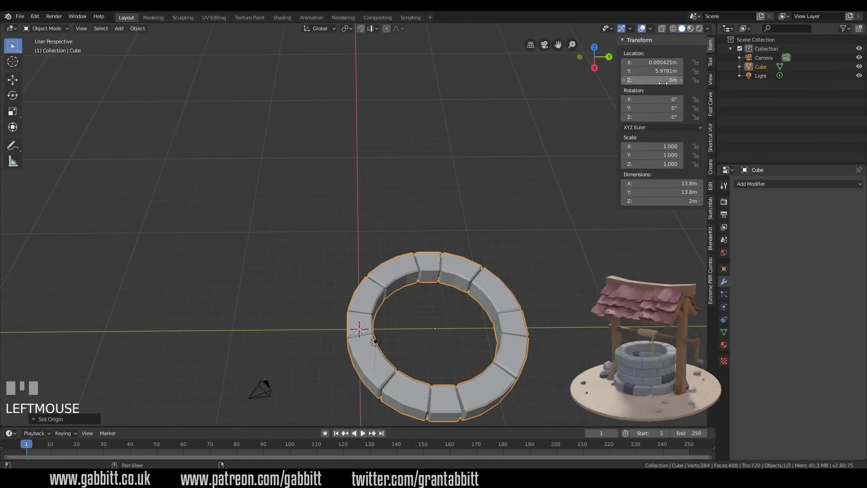
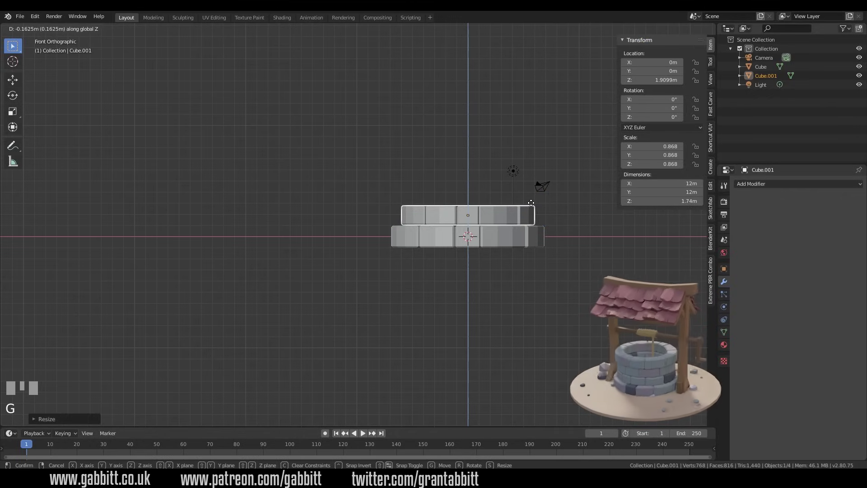
Raise, resize and rotate ring copies on Z to stack four staggered brick rings.
{"action": "left_click", "coordinate": [535, 207]}
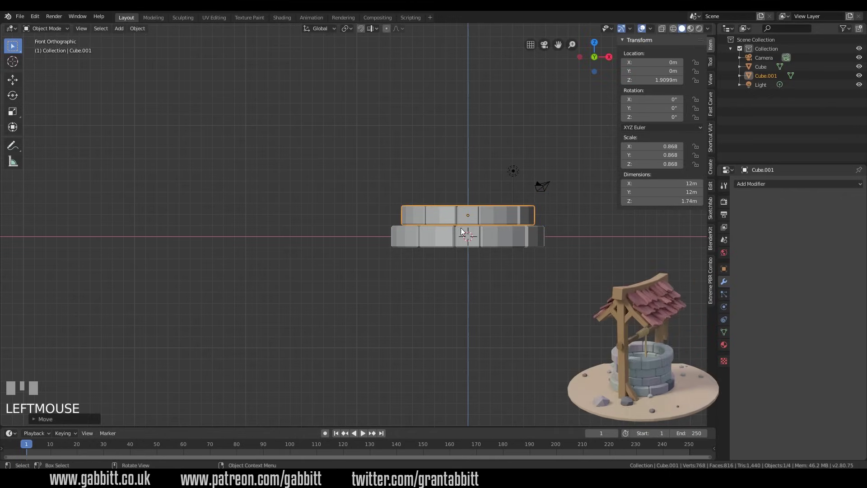
{"action": "key", "text": "r"}
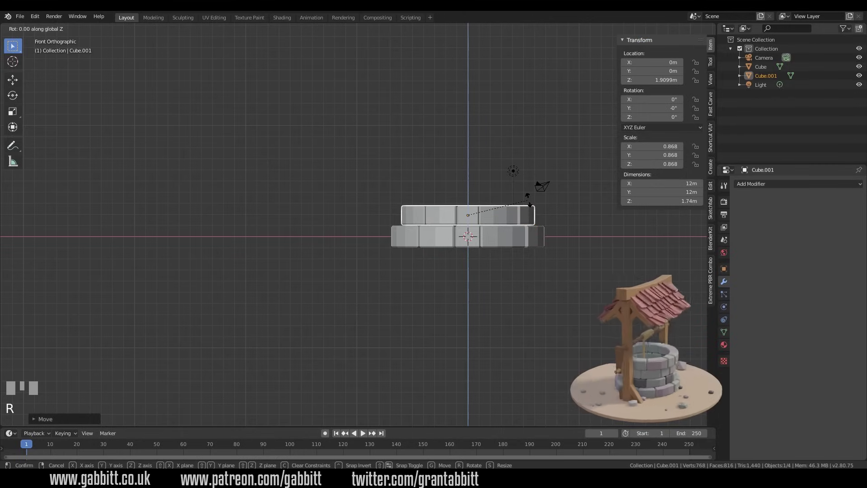
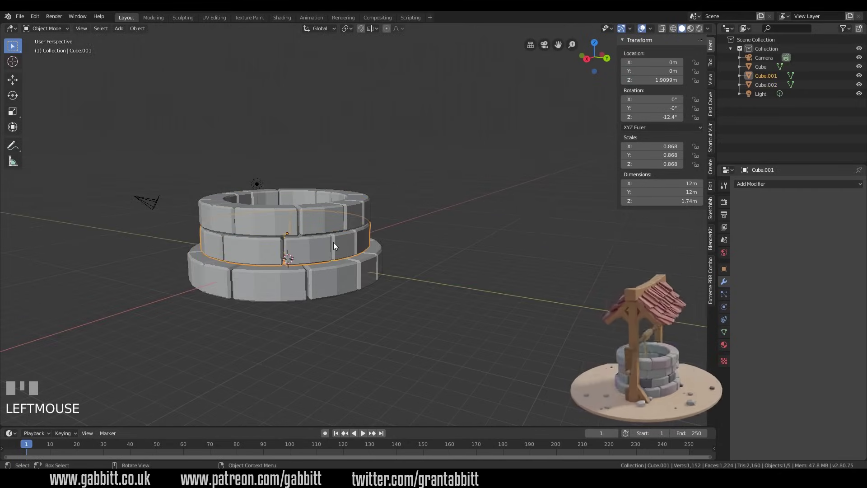
{"action": "key", "text": "KP_1"}
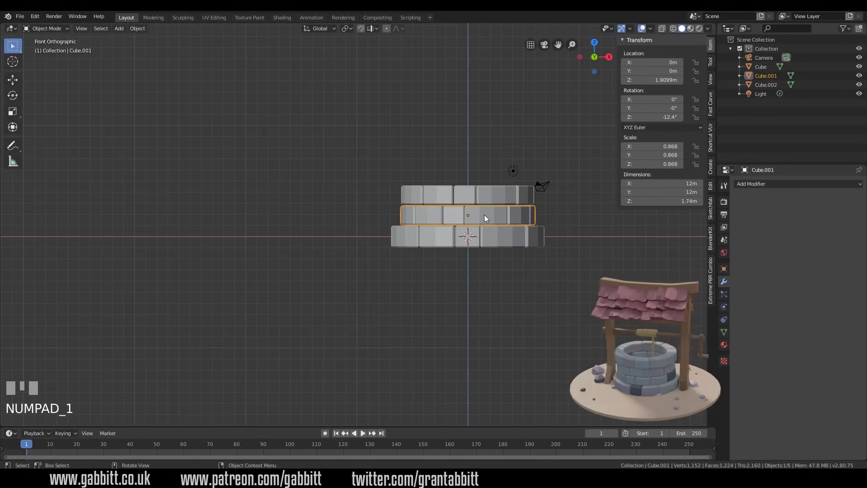
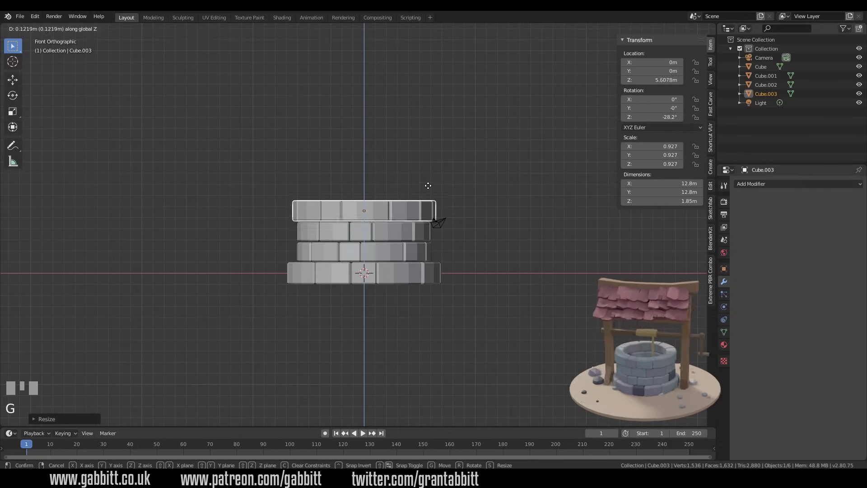
{"action": "left_click", "coordinate": [443, 298]}
Move the camera and light into their own collection via the Outliner.
{"action": "left_click_drag", "start_coordinate": [441, 300], "coordinate": [436, 260]}
{"action": "scroll", "scroll_direction": "down", "scroll_amount": 3}
{"action": "left_click_drag", "start_coordinate": [437, 261], "coordinate": [405, 213]}
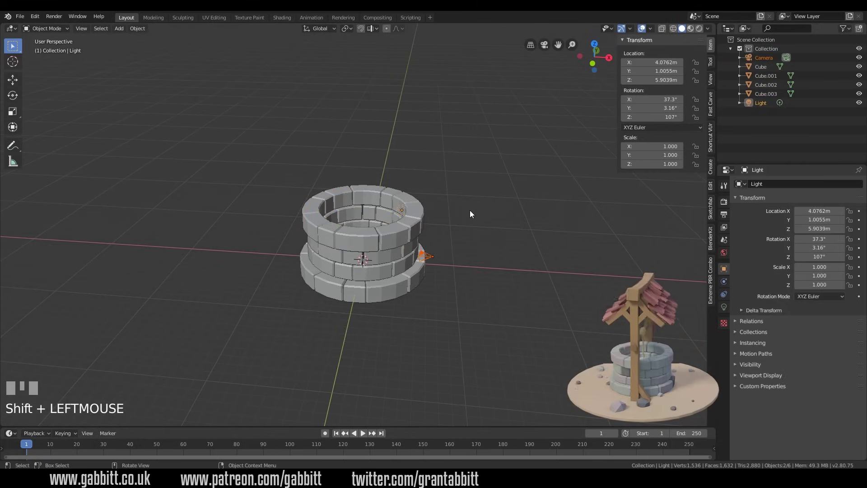
{"action": "key", "text": "m"}
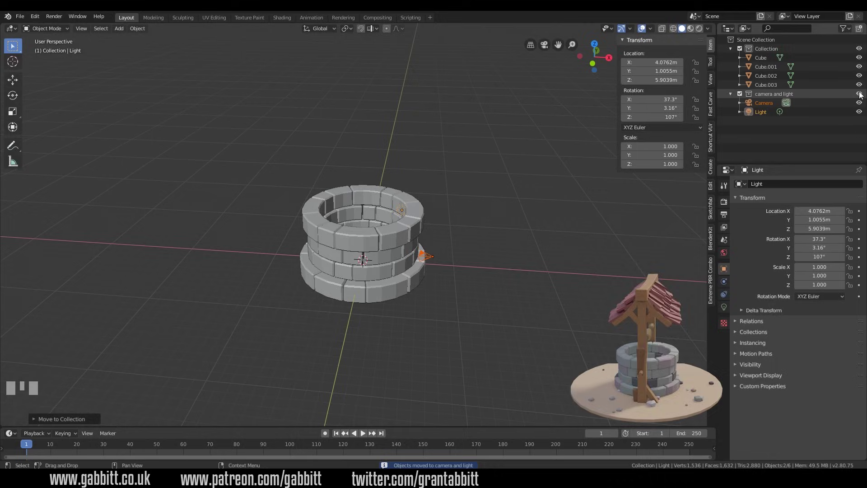
{"action": "left_click", "coordinate": [862, 96]}
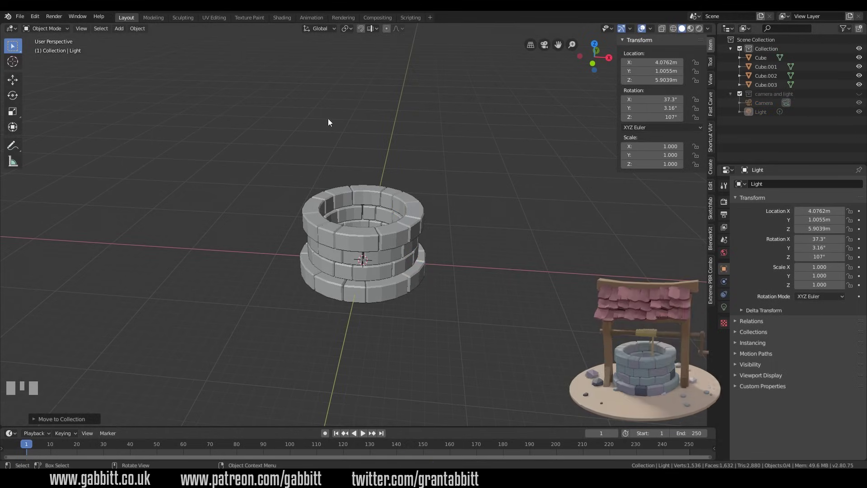
{"action": "left_click", "coordinate": [493, 310]}
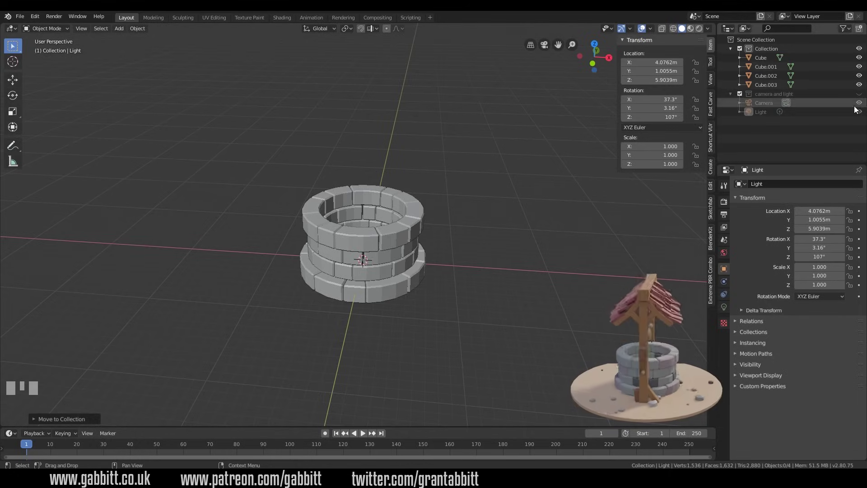
Select Cube to Cube.003 and gather the four brick rings into a new collection named 'well'.
{"action": "left_click", "coordinate": [402, 255]}
{"action": "left_click", "coordinate": [401, 258]}
{"action": "left_click", "coordinate": [404, 273]}
{"action": "left_click", "coordinate": [403, 282]}
{"action": "left_click_drag", "start_coordinate": [425, 220], "coordinate": [442, 315]}
{"action": "left_click_drag", "start_coordinate": [442, 316], "coordinate": [42, 22]}
Enter Edit Mode on the brick rings and select a section of ring-brick vertices.
{"action": "key", "text": "m"}
{"action": "key", "text": "l"}
{"action": "key", "text": "Tab"}
{"action": "left_click_drag", "start_coordinate": [42, 21], "coordinate": [82, 30]}
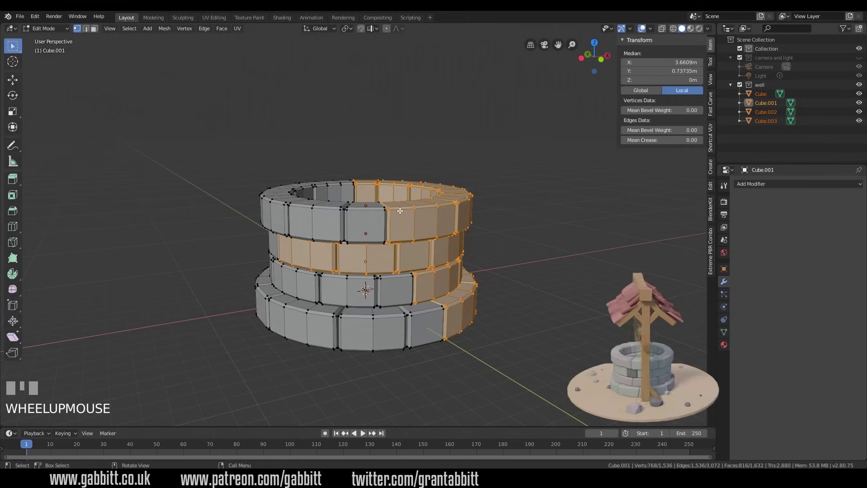
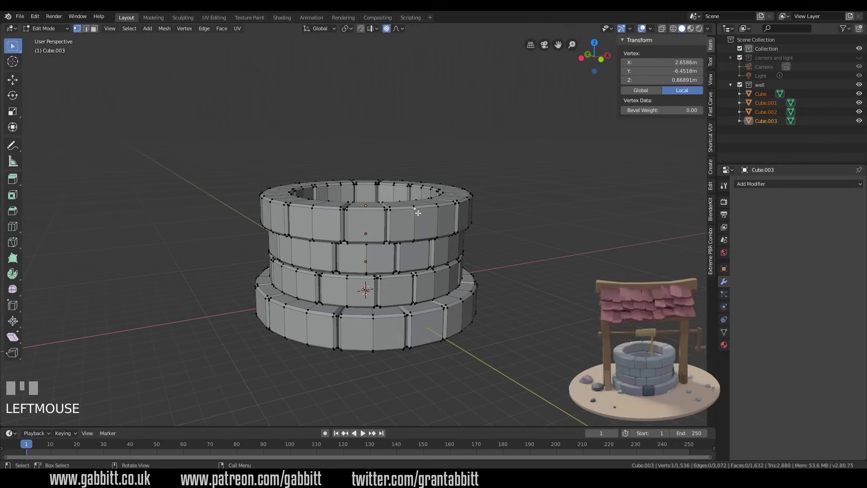
Nudge the selected vertices with a small proportional falloff, then switch proportional editing off.
{"action": "key", "text": "g"}
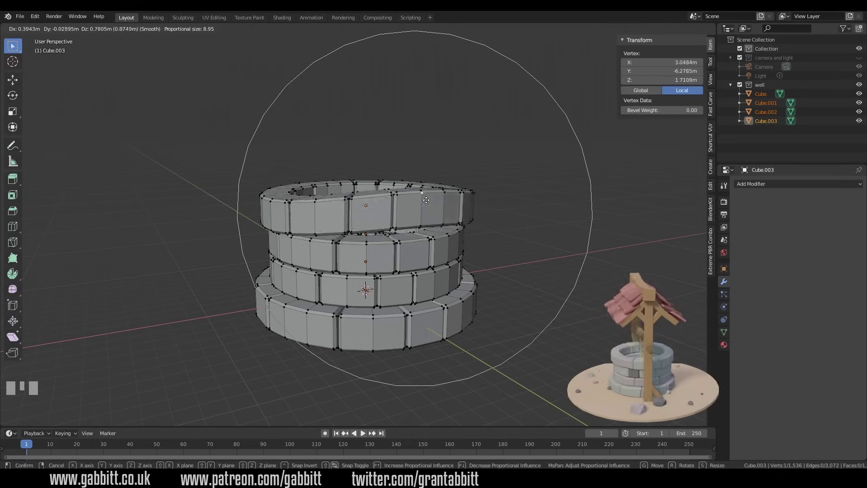
{"action": "right_click", "coordinate": [418, 210]}
{"action": "key", "text": "g"}
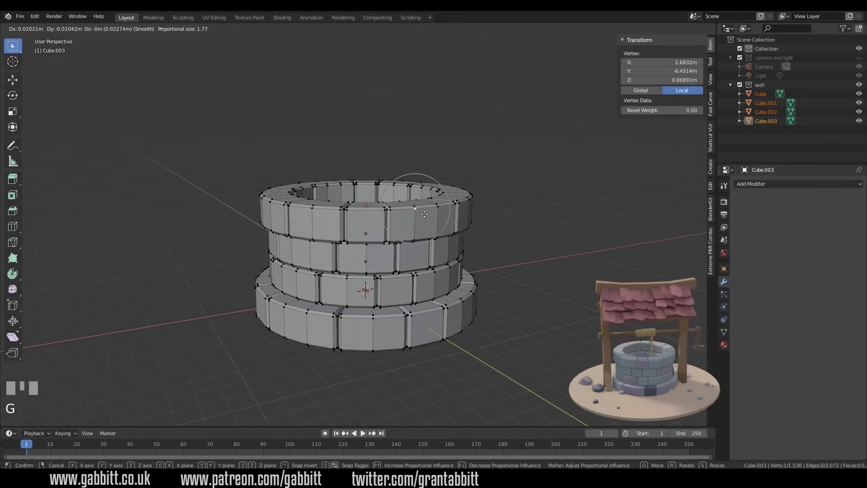
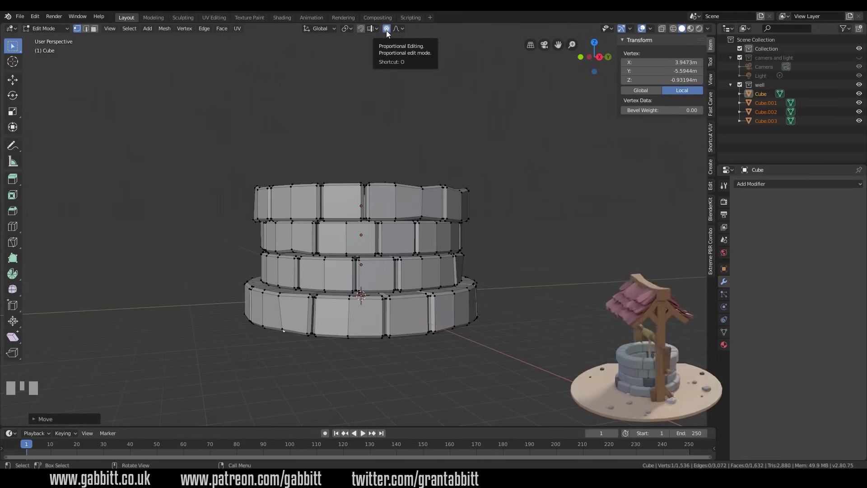
{"action": "key", "text": "o"}
{"action": "left_click", "coordinate": [390, 135]}
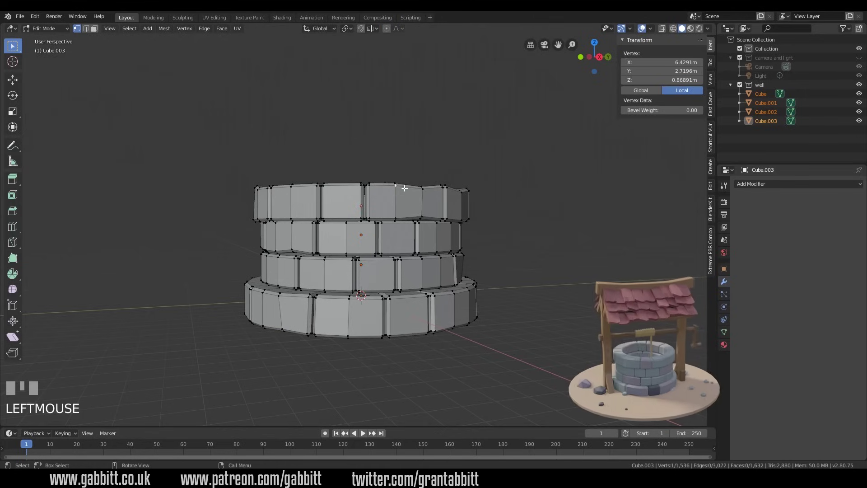
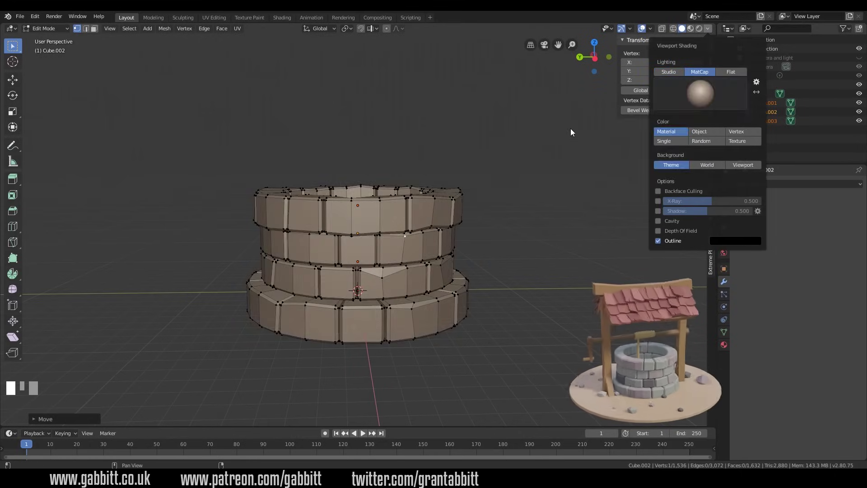
Switch viewport shading to MatCap and pick a reddish-brown clay matcap for the well.
{"action": "left_click_drag", "start_coordinate": [476, 247], "coordinate": [525, 283]}
{"action": "key", "text": "Tab"}
{"action": "left_click", "coordinate": [525, 283]}
{"action": "left_click_drag", "start_coordinate": [525, 283], "coordinate": [711, 32]}
{"action": "left_click", "coordinate": [686, 55]}
{"action": "left_click_drag", "start_coordinate": [711, 32], "coordinate": [557, 218]}
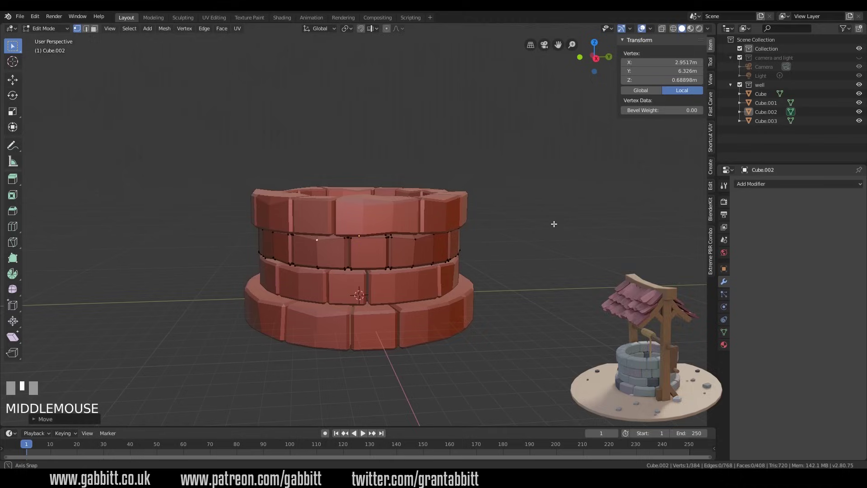
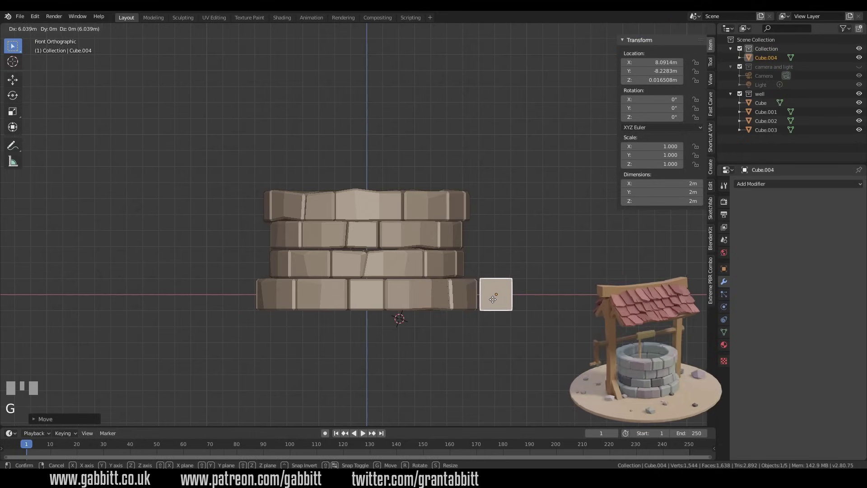
Place the new cube at the well's edge in side view and stretch it into a tall post.
{"action": "left_click", "coordinate": [495, 302]}
{"action": "key", "text": "KP_3"}
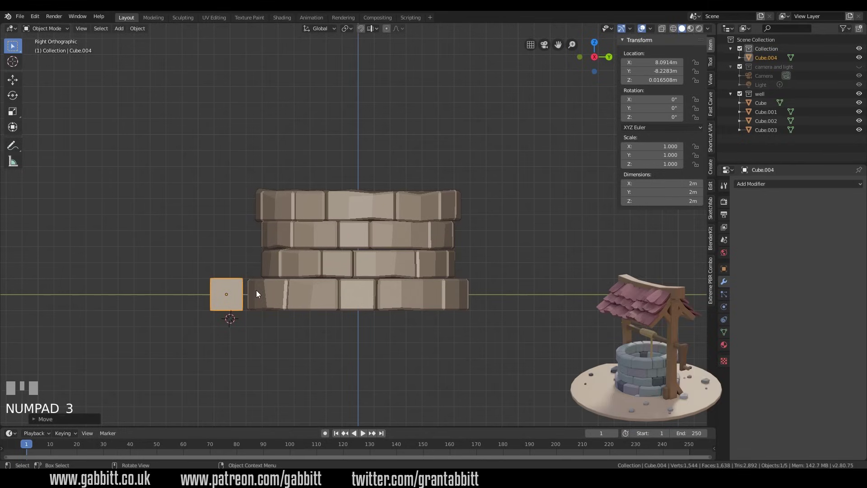
{"action": "key", "text": "g"}
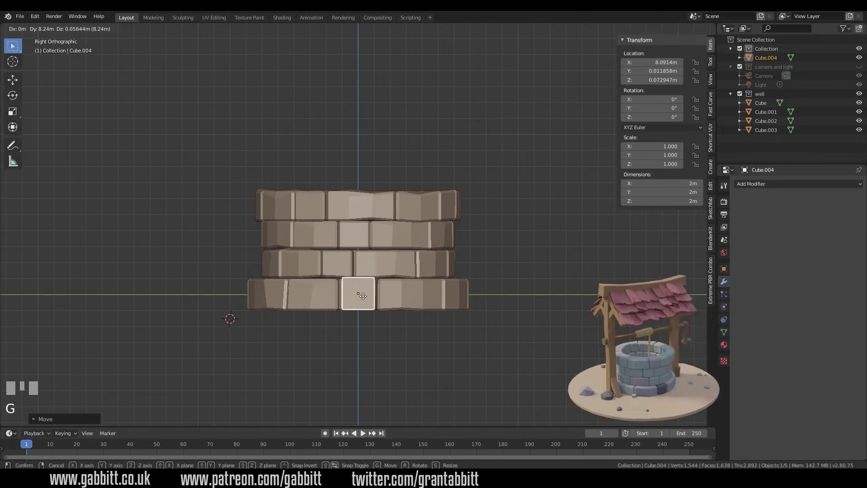
{"action": "left_click", "coordinate": [366, 299]}
{"action": "left_click_drag", "start_coordinate": [433, 326], "coordinate": [500, 102]}
{"action": "key", "text": "s"}
{"action": "left_click", "coordinate": [499, 102]}
Thin the post into a square beam and lift it to stand on the ground beside the well.
{"action": "scroll", "scroll_direction": "down", "scroll_amount": 3}
{"action": "left_click_drag", "start_coordinate": [528, 235], "coordinate": [464, 220]}
{"action": "key", "text": "s"}
{"action": "left_click", "coordinate": [464, 220]}
{"action": "key", "text": "s"}
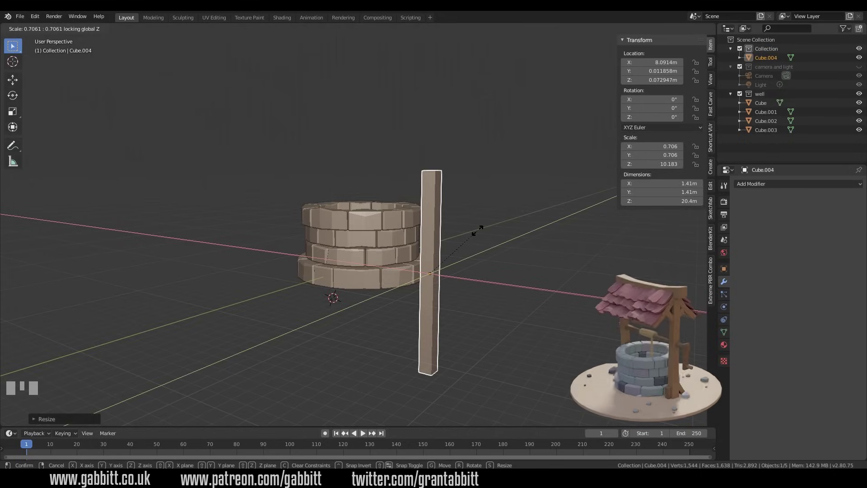
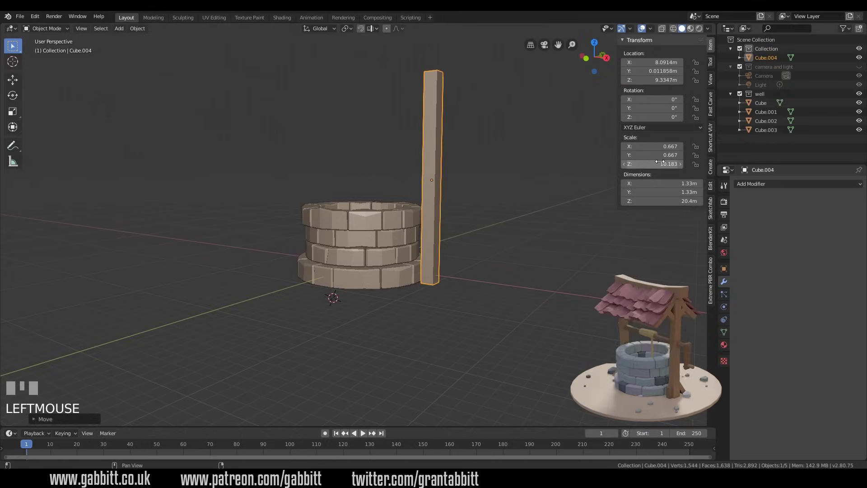
{"action": "key", "text": "Tab"}
{"action": "left_click", "coordinate": [91, 36]}
Bevel the post's edges into a chamfered wooden beam.
{"action": "key", "text": "2"}
{"action": "middle_click", "coordinate": [486, 157]}
{"action": "key", "text": "ctrl+b"}
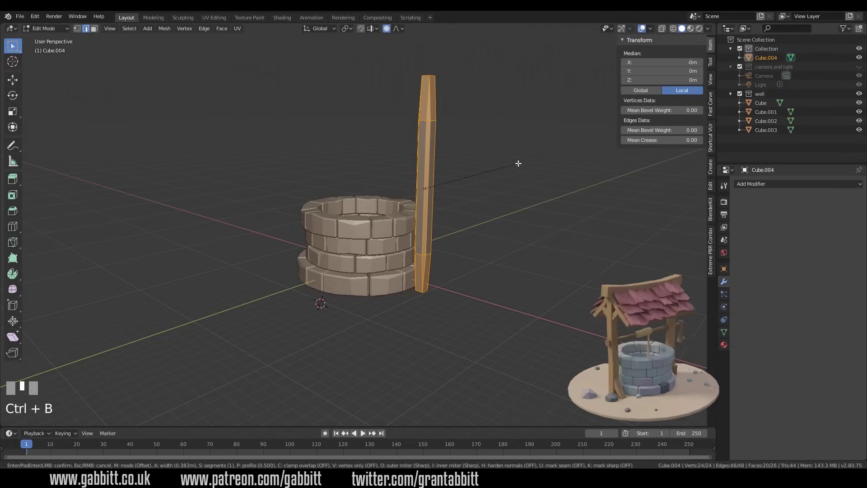
{"action": "left_click", "coordinate": [520, 163]}
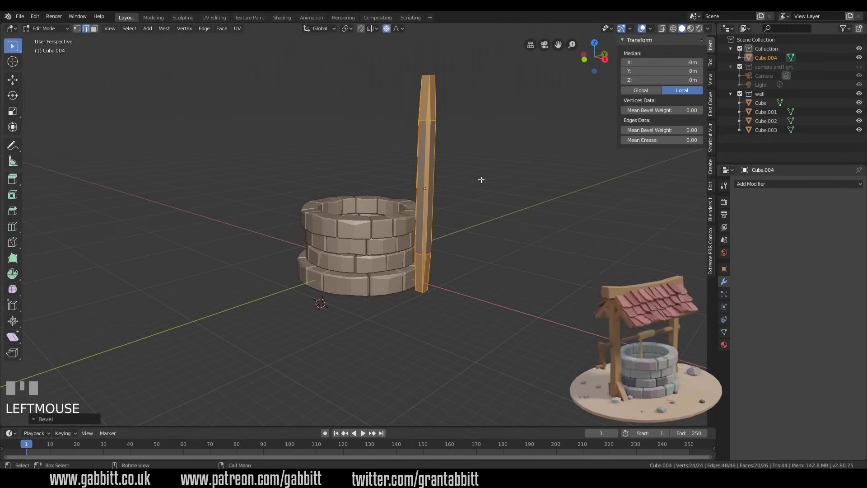
Undo the uneven bevel and apply the post's scale so it reads 1.
{"action": "key", "text": "ctrl+z"}
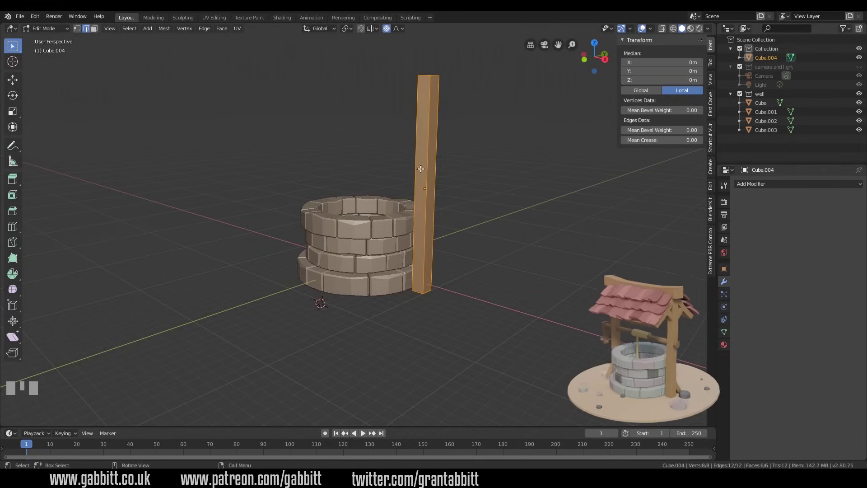
{"action": "key", "text": "Tab"}
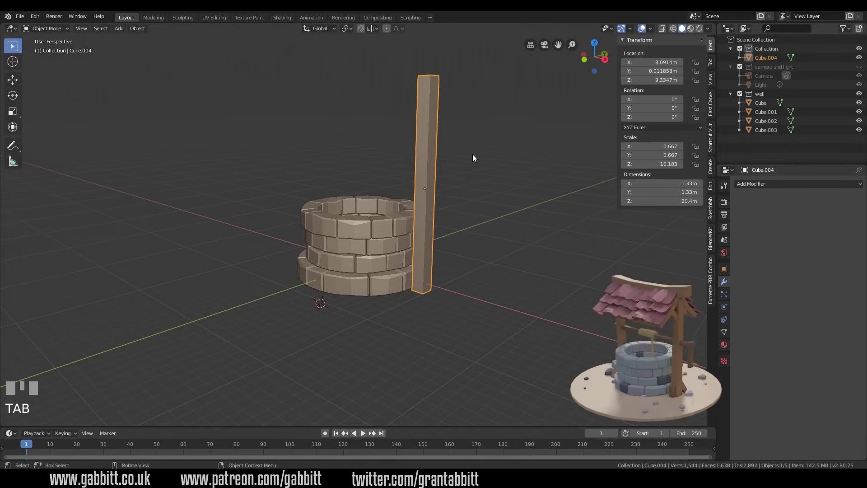
{"action": "key", "text": "ctrl+a"}
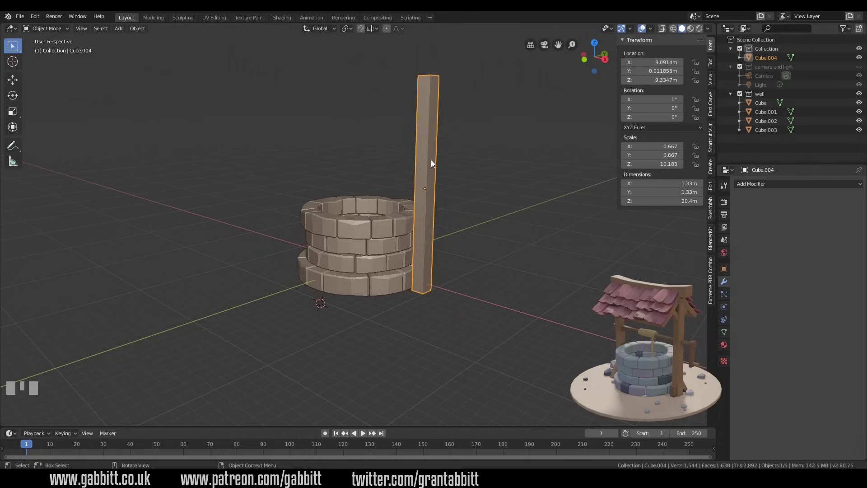
{"action": "key", "text": "ctrl+a"}
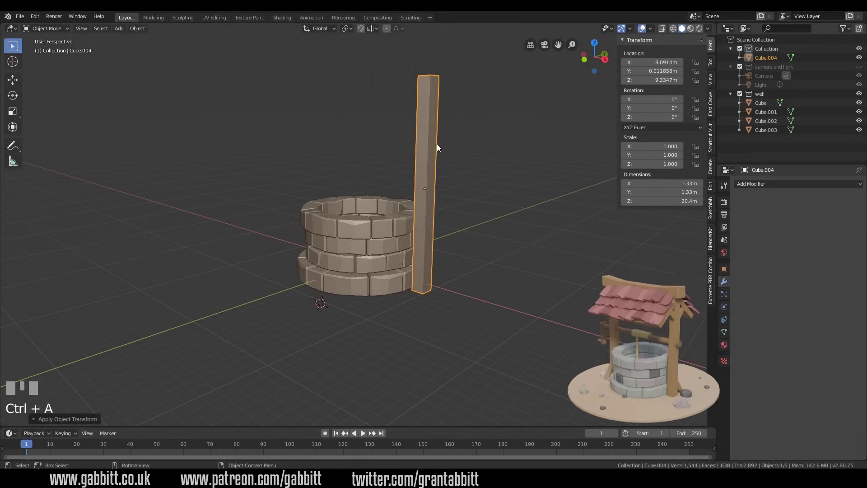
Bevel the post's edges evenly in Edit Mode.
{"action": "key", "text": "Tab"}
{"action": "key", "text": "ctrl+b"}
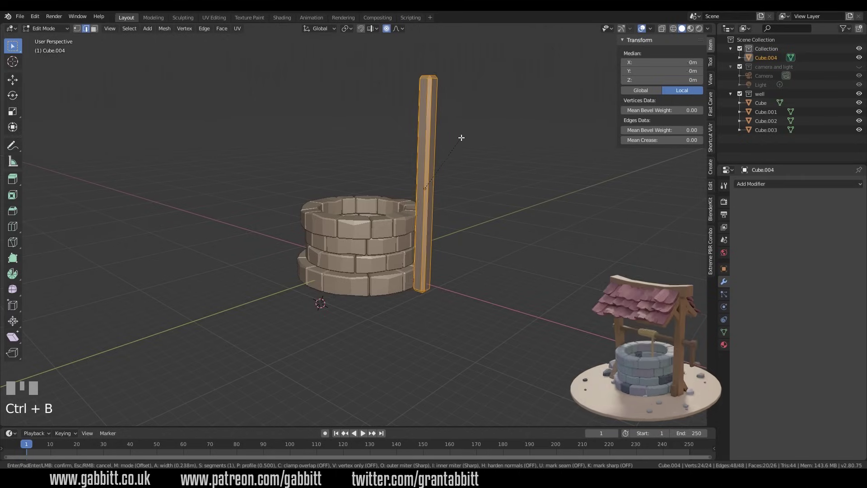